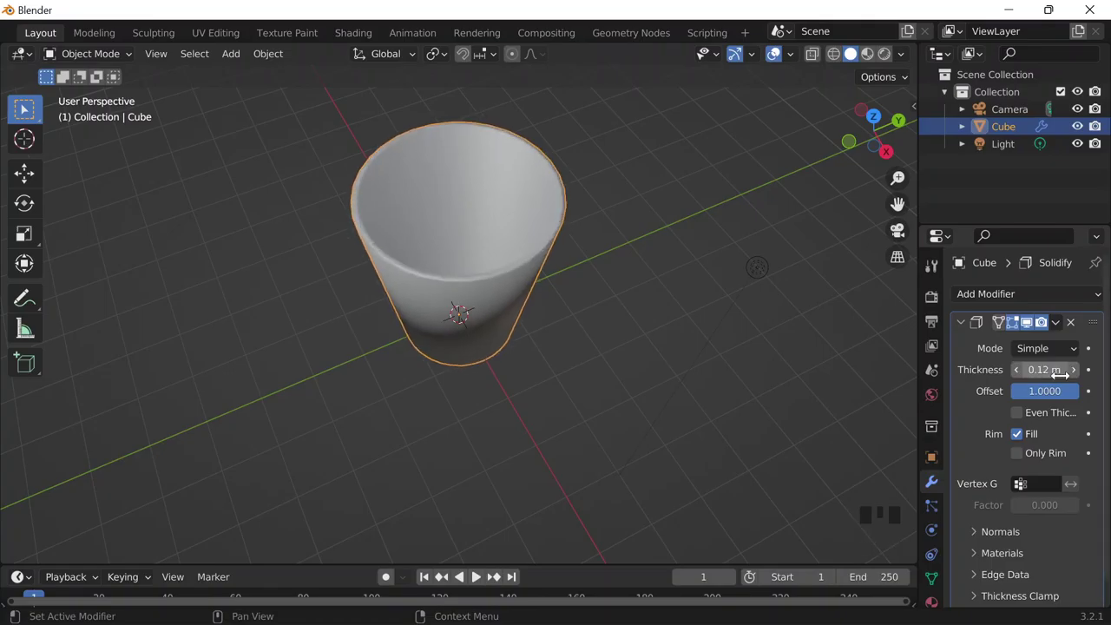
Apply the cup's Solidify modifier so its wall thickness becomes permanent mesh geometry.
drag(1060, 324, 548, 349)
middle_click(548, 349)
Add a large Plane under the cup and extrude its back edge upward into a wall.
key(shift+a)
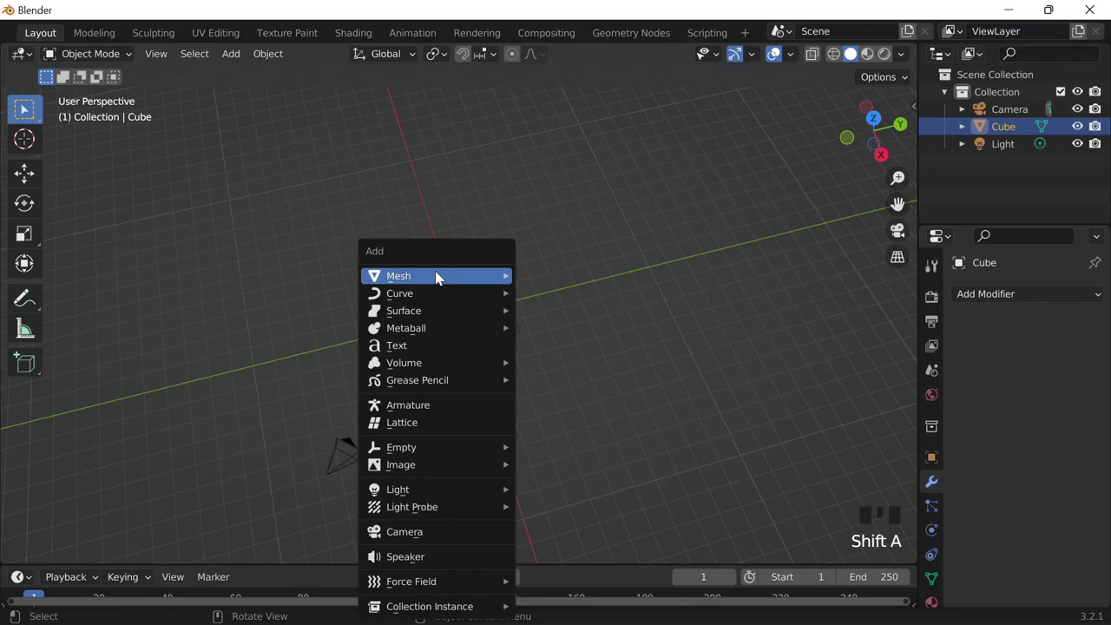
key(s)
drag(666, 293, 667, 292)
key(e)
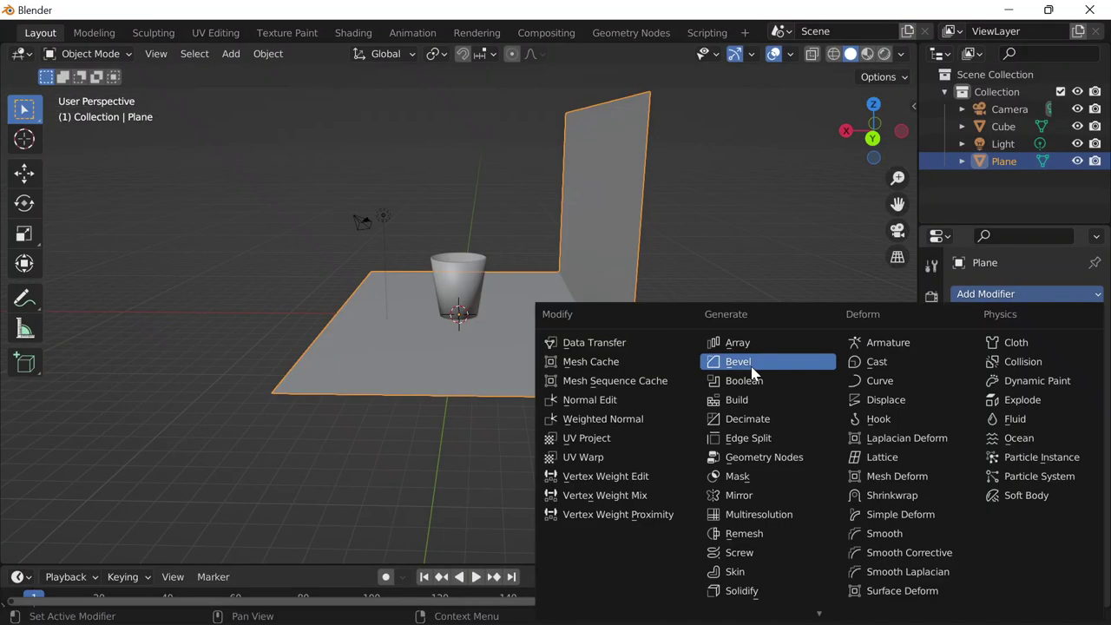
Round the floor-to-wall corner with an applied Bevel modifier and position the backdrop behind the cup.
drag(720, 400, 921, 377)
middle_click(922, 376)
drag(922, 376, 446, 317)
scroll(down, 3)
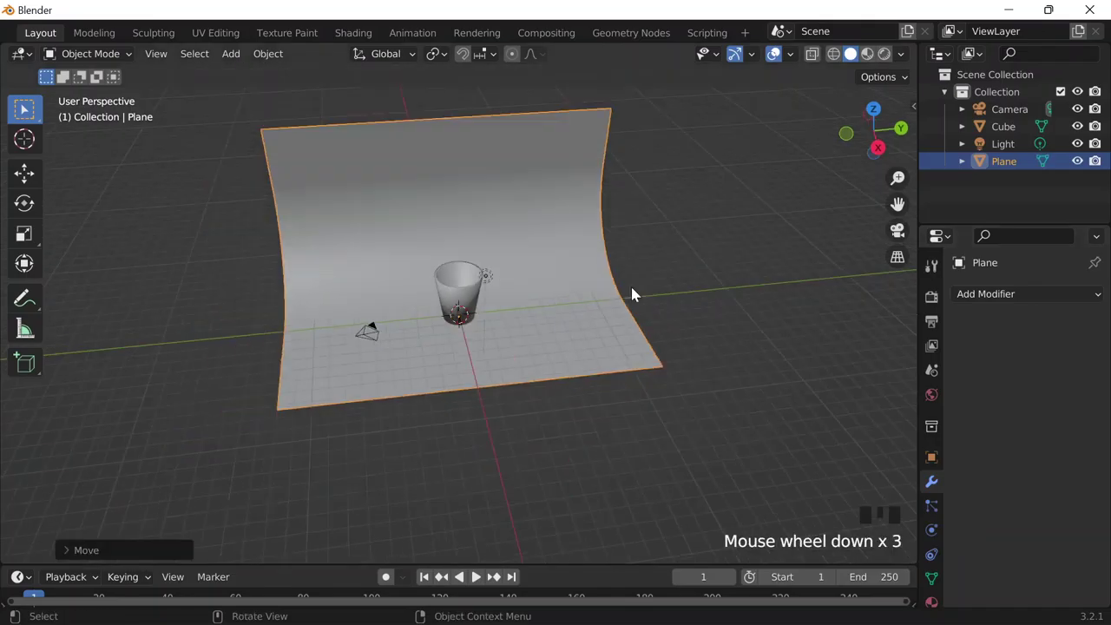
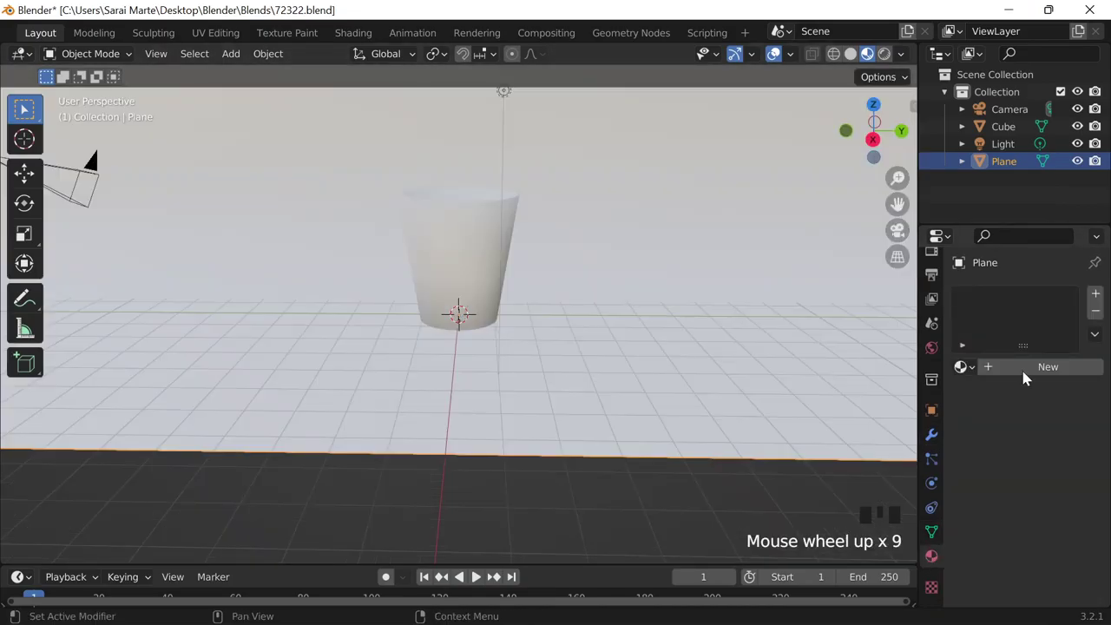
Give the backdrop Plane a new material with a soft periwinkle-blue Base Color.
drag(651, 350, 1037, 528)
scroll(down, 3)
click(1047, 556)
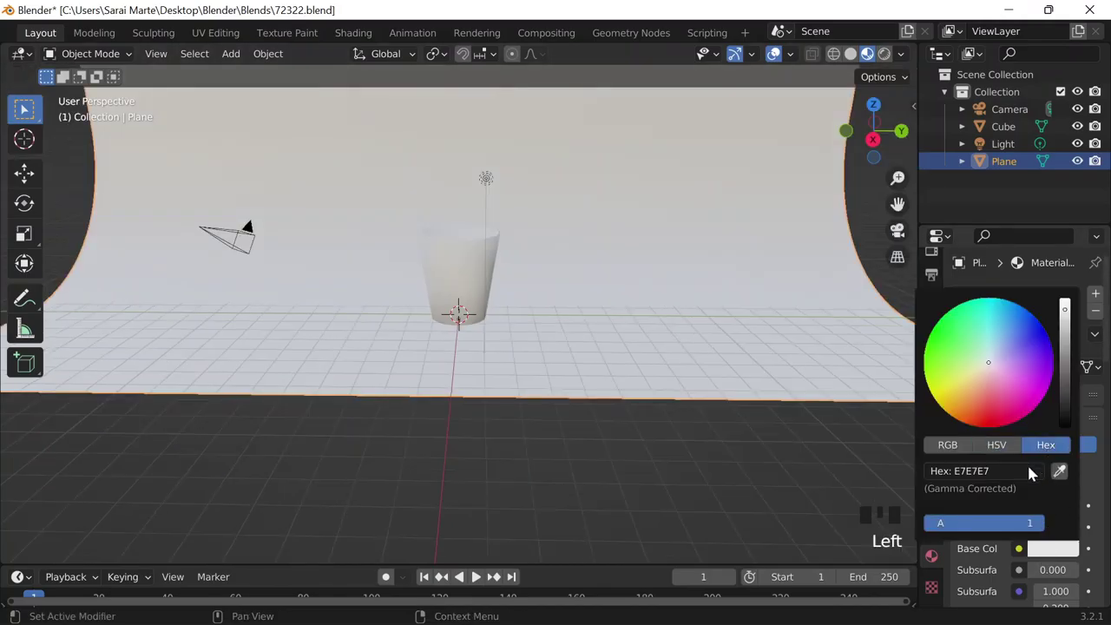
scroll(down, 3)
scroll(up, 3)
drag(454, 323, 455, 323)
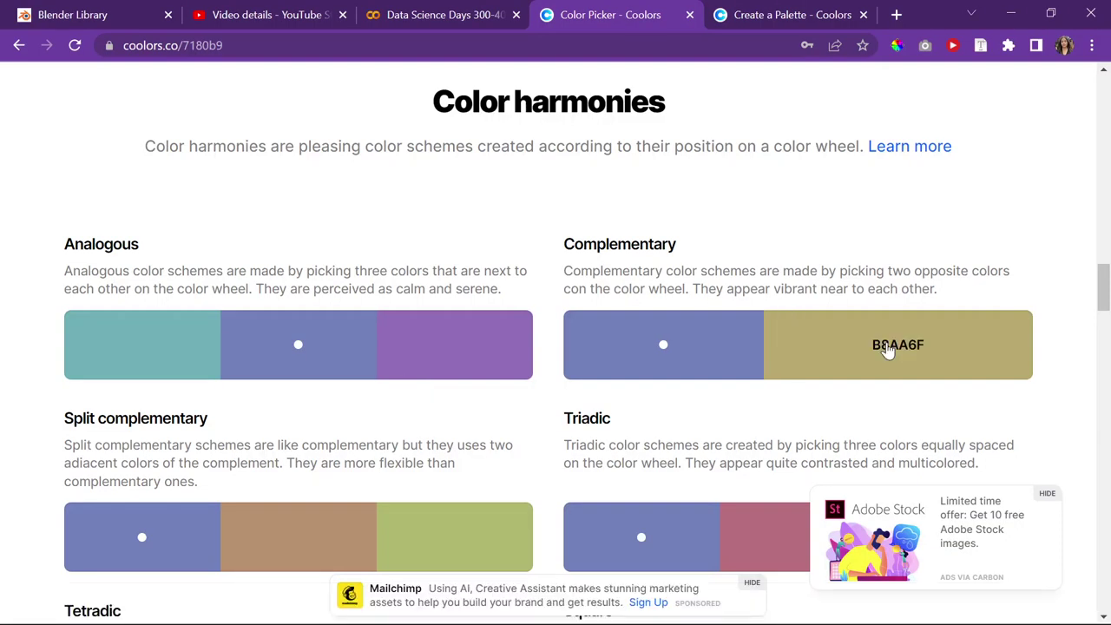
drag(1006, 374, 1066, 479)
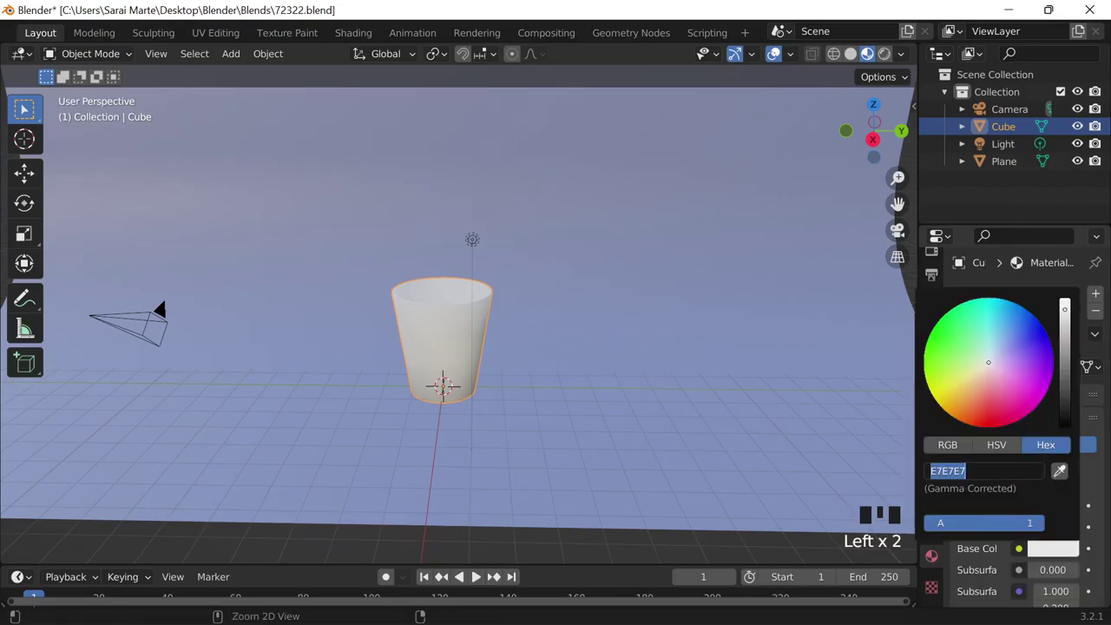
Give the cup its own material with a yellow Base Color.
drag(495, 296, 712, 157)
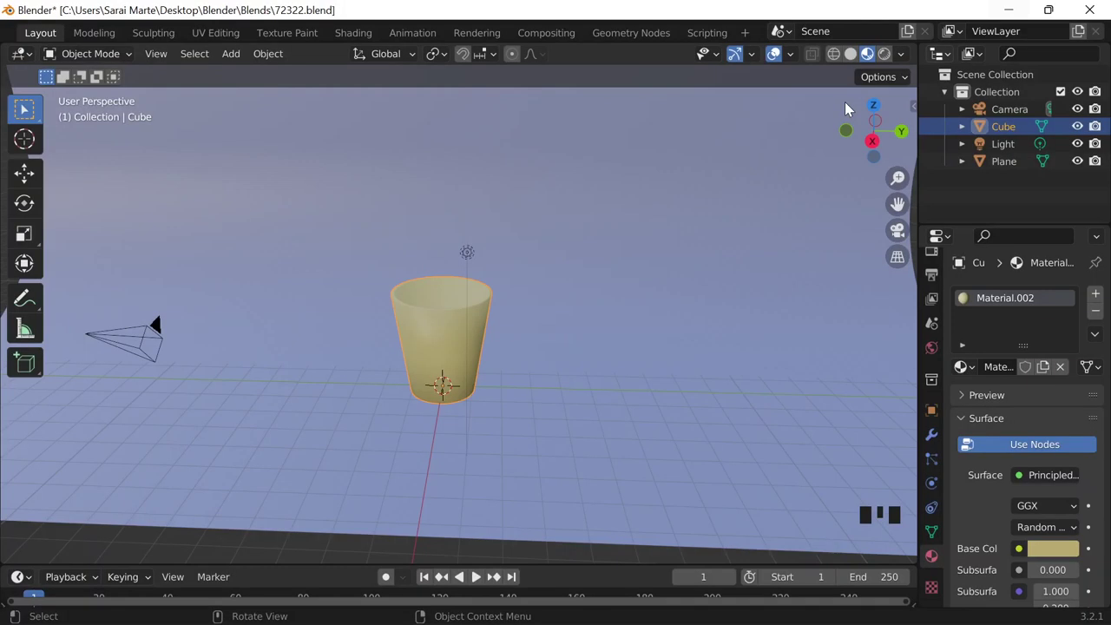
click(1050, 547)
click(999, 458)
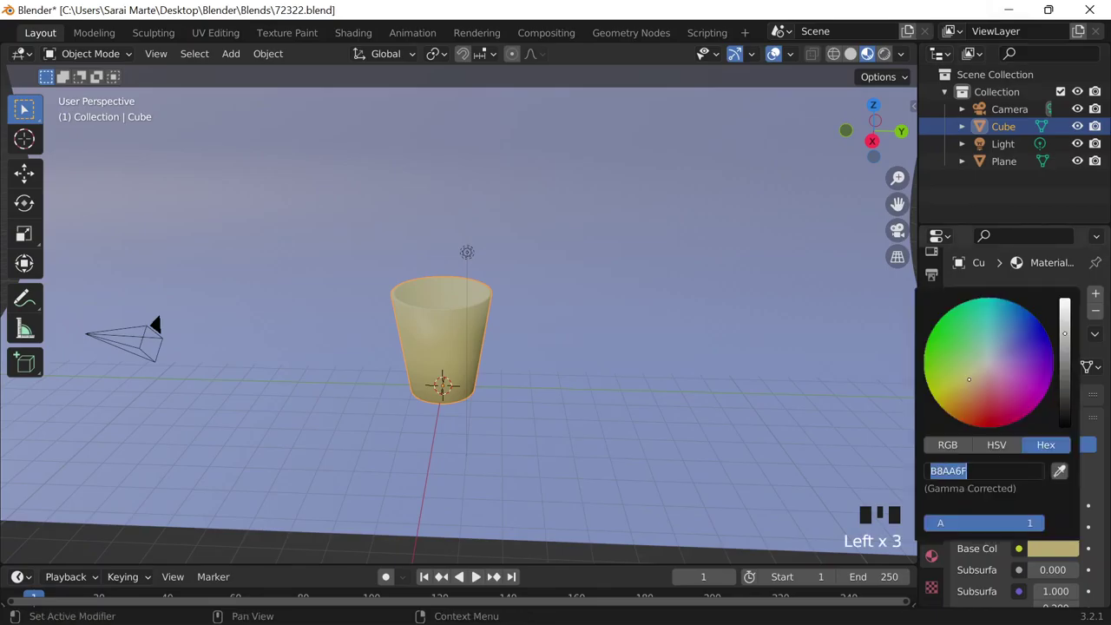
Save the file and add a UV Sphere at the cup's base.
scroll(down, 3)
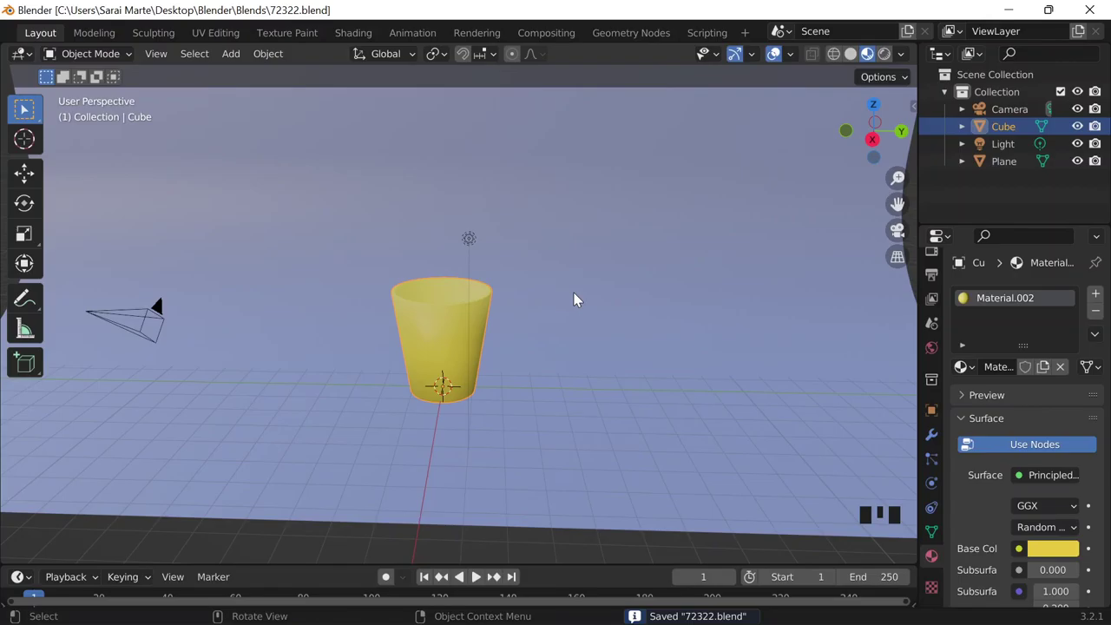
scroll(up, 3)
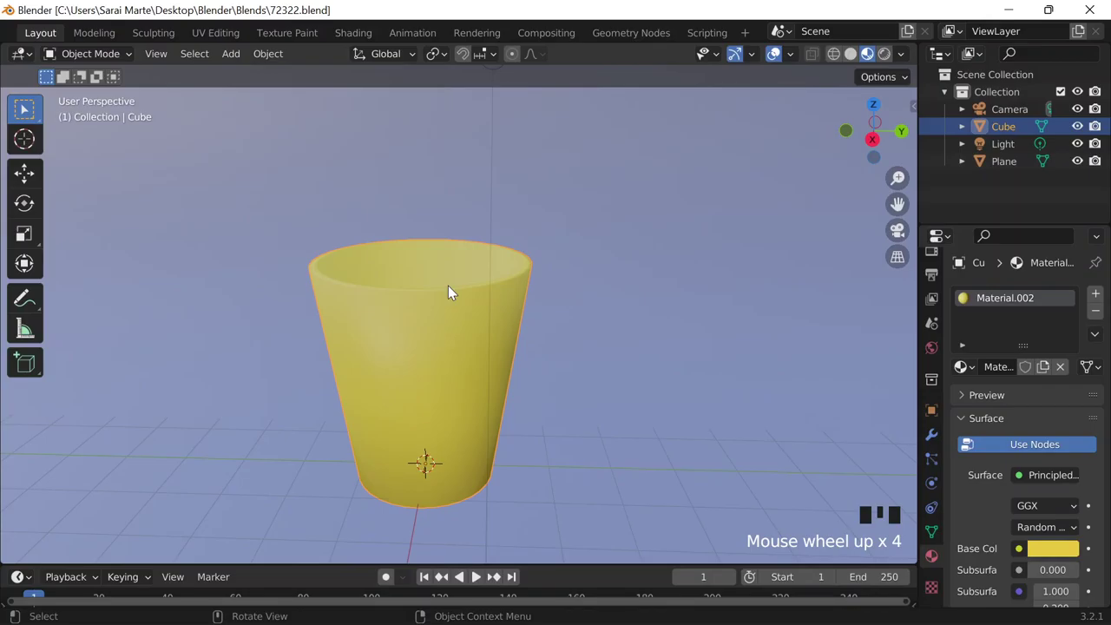
scroll(down, 3)
Lift the sphere above the cup and name the two objects cup and flow.
key(g)
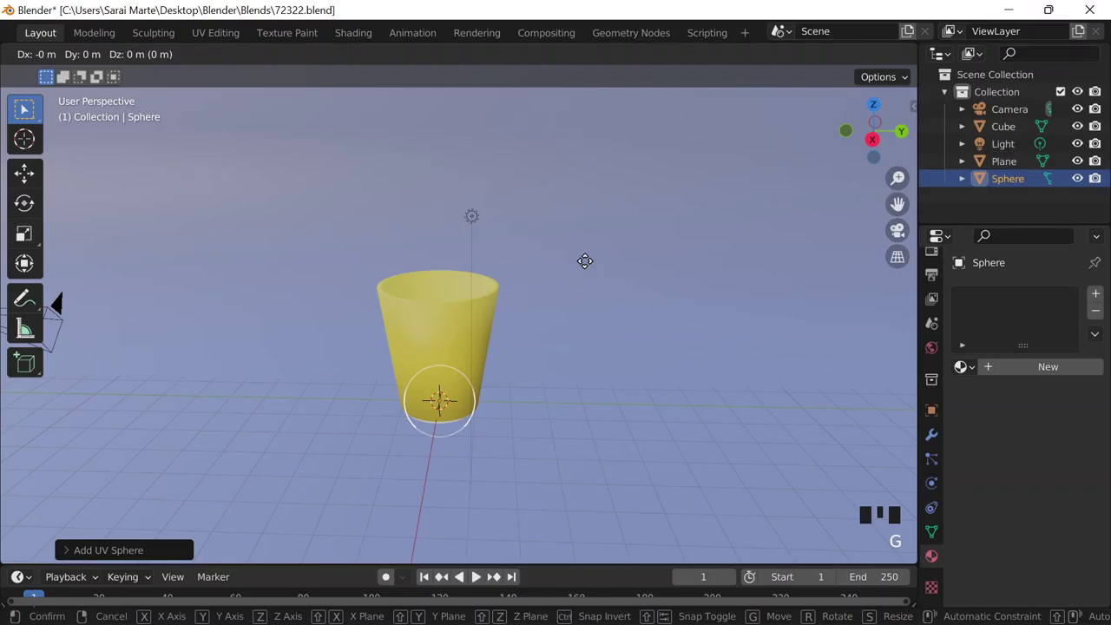
key(shift+a)
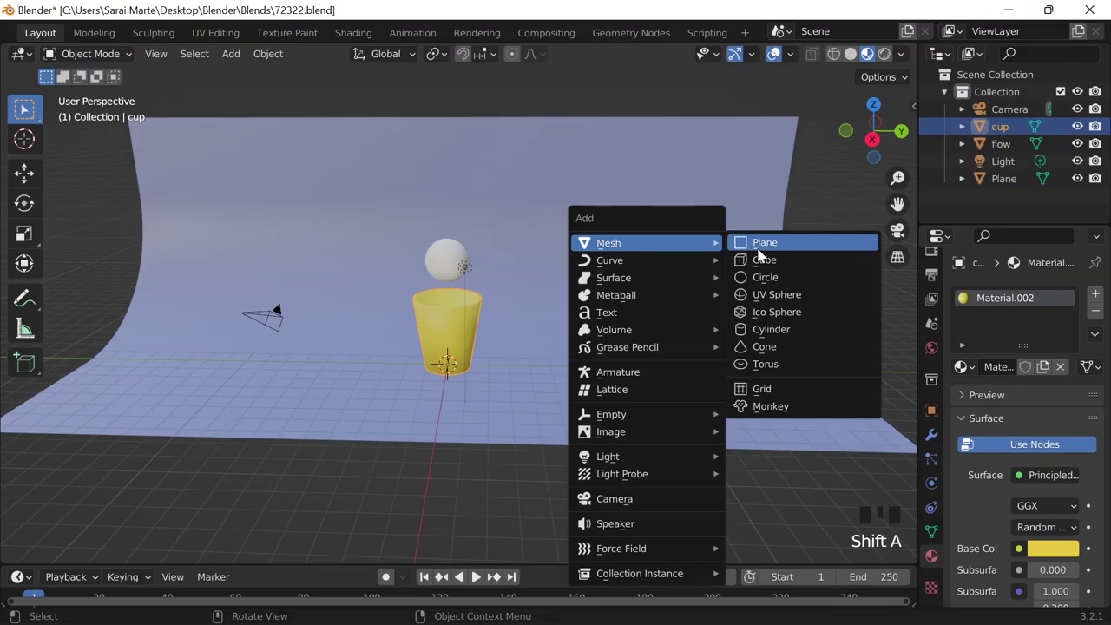
Move and enlarge the new domain cube so it encloses the cup and flow sphere.
key(g)
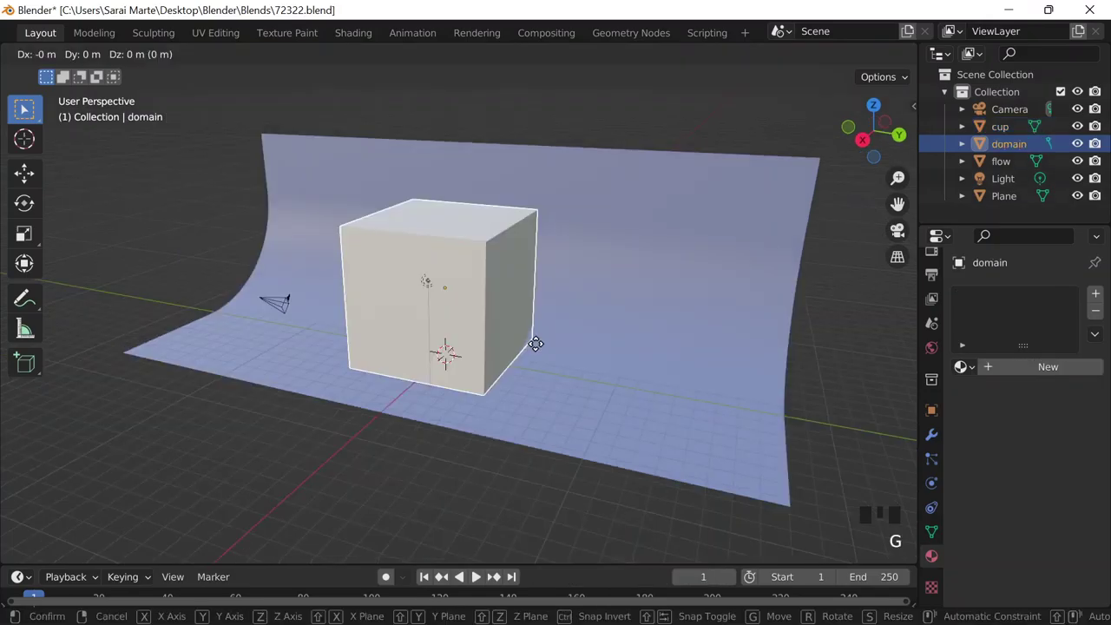
drag(740, 361, 843, 55)
scroll(up, 3)
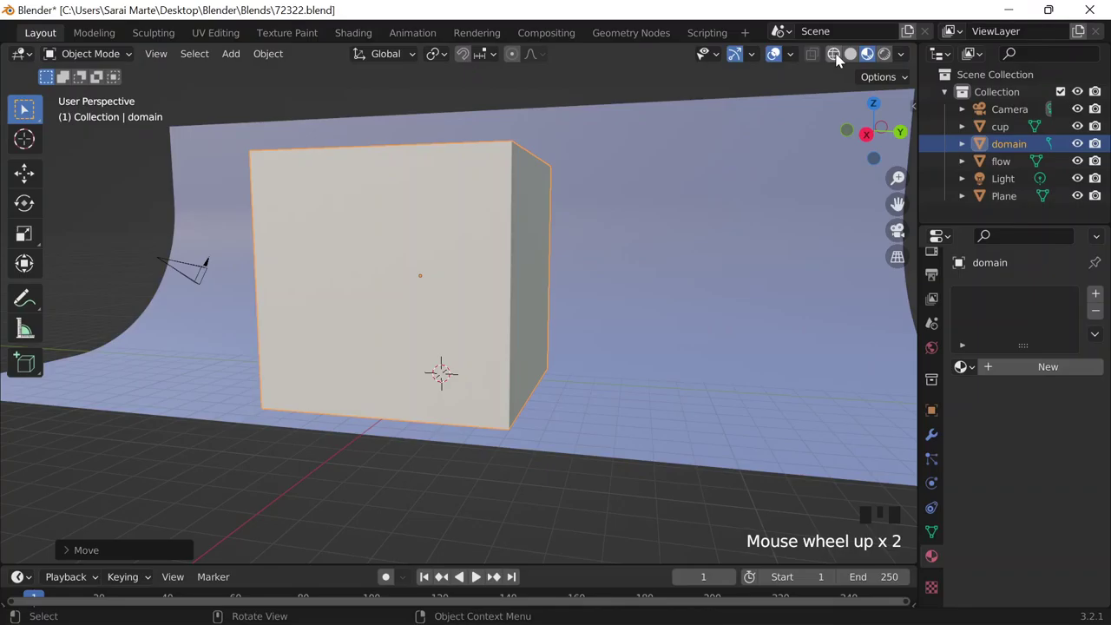
Make the cube a FLIP fluid domain with Mesh generation enabled and review its Cache settings.
scroll(down, 3)
drag(444, 319, 909, 424)
scroll(down, 3)
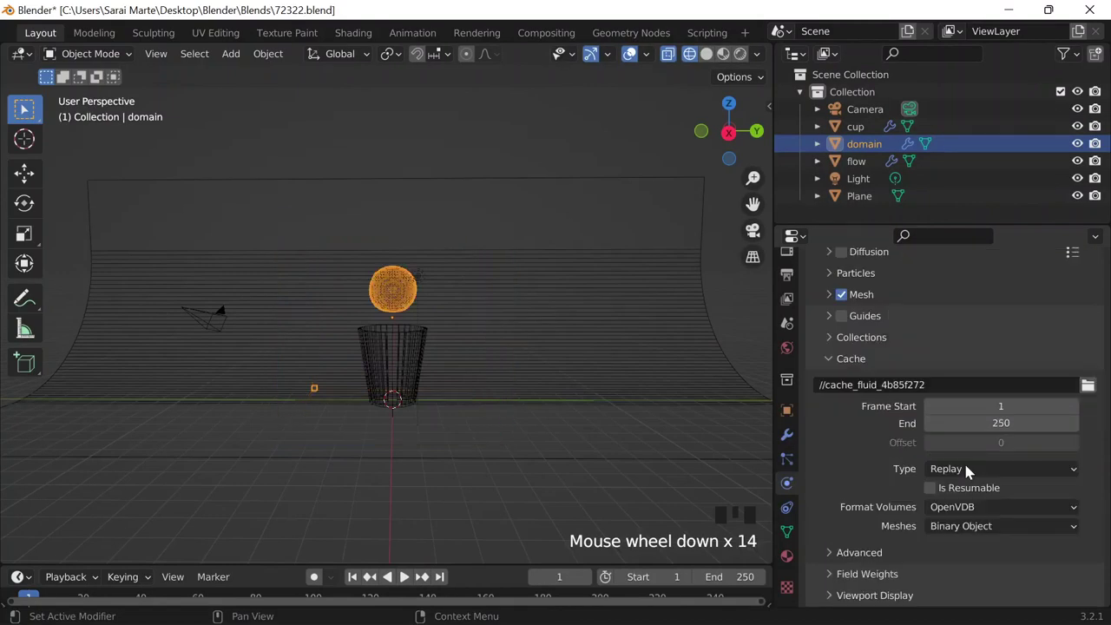
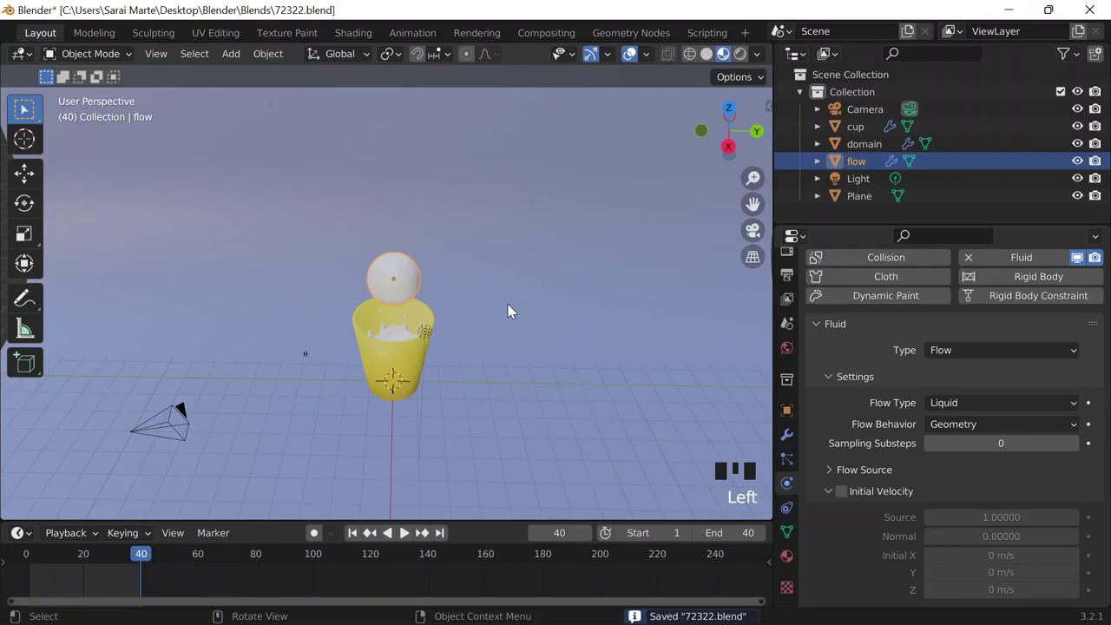
With the flow sphere hidden, orbit to look down into the cup at the baked liquid.
middle_click(509, 311)
scroll(up, 3)
drag(433, 424, 449, 442)
drag(448, 441, 509, 425)
middle_click(509, 425)
scroll(down, 3)
scroll(up, 3)
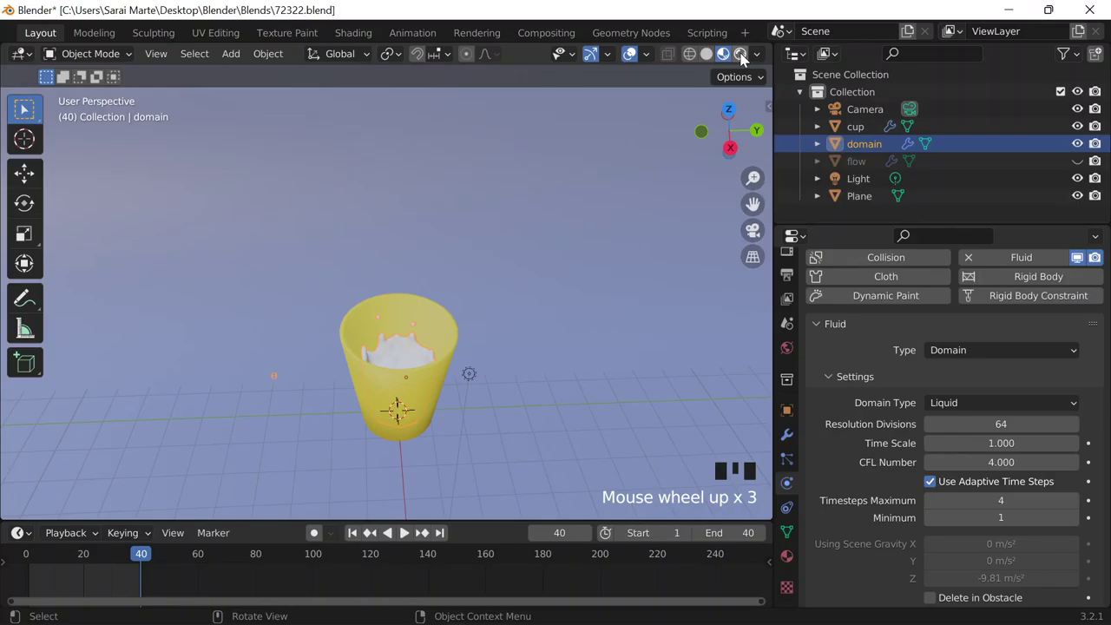
Switch to Rendered shading and frame the cup and its shadow through the scene camera.
click(743, 69)
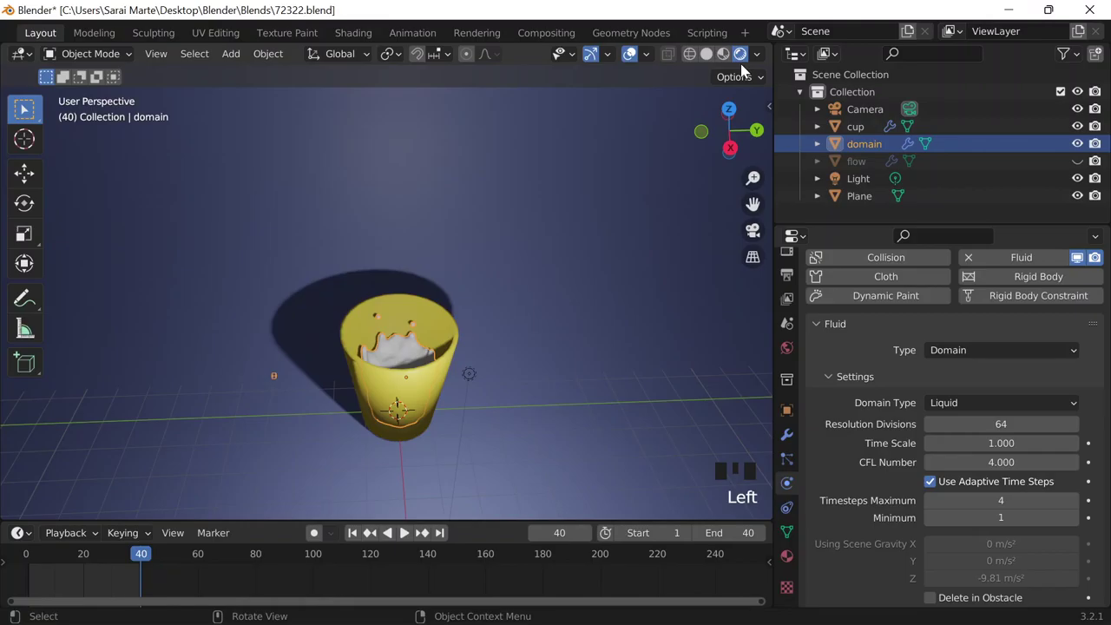
key(alt+KP_0)
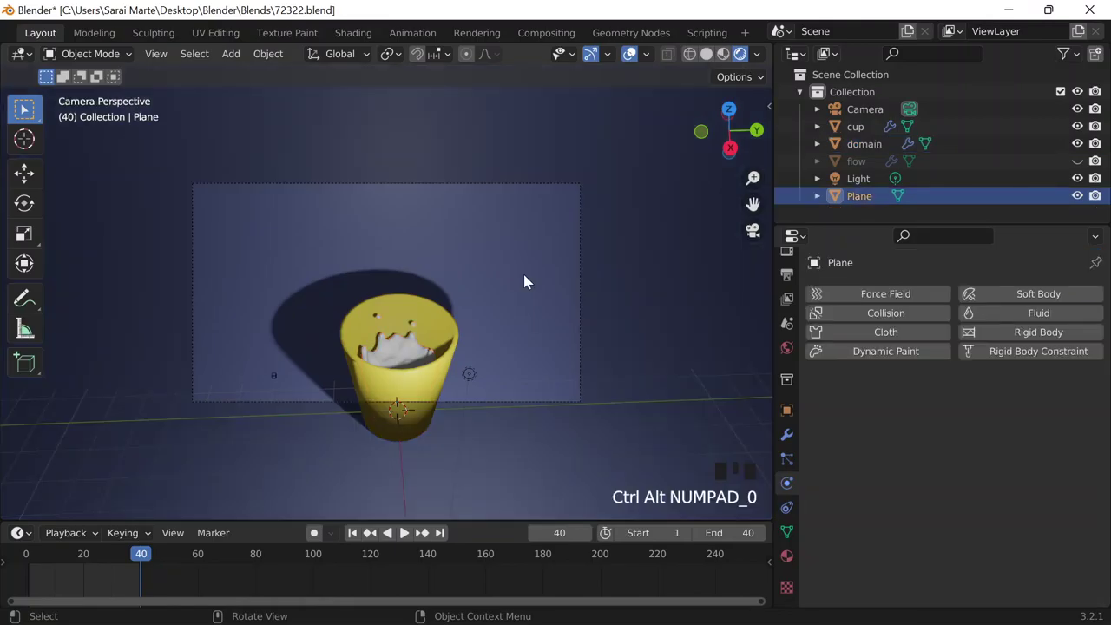
scroll(up, 3)
scroll(up, 3)
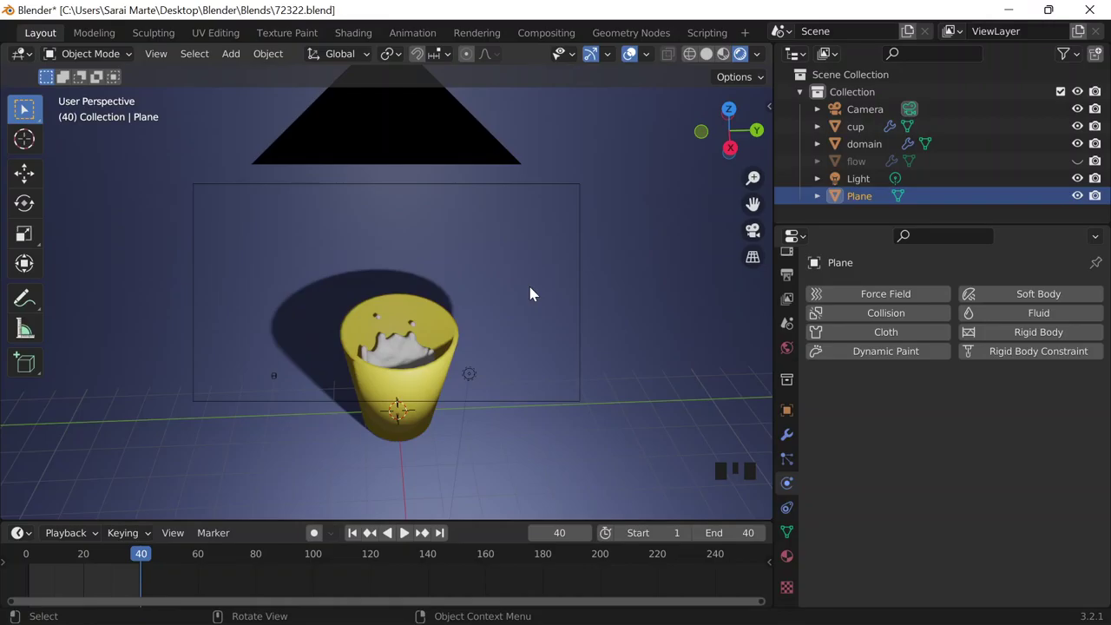
key(alt+KP_0)
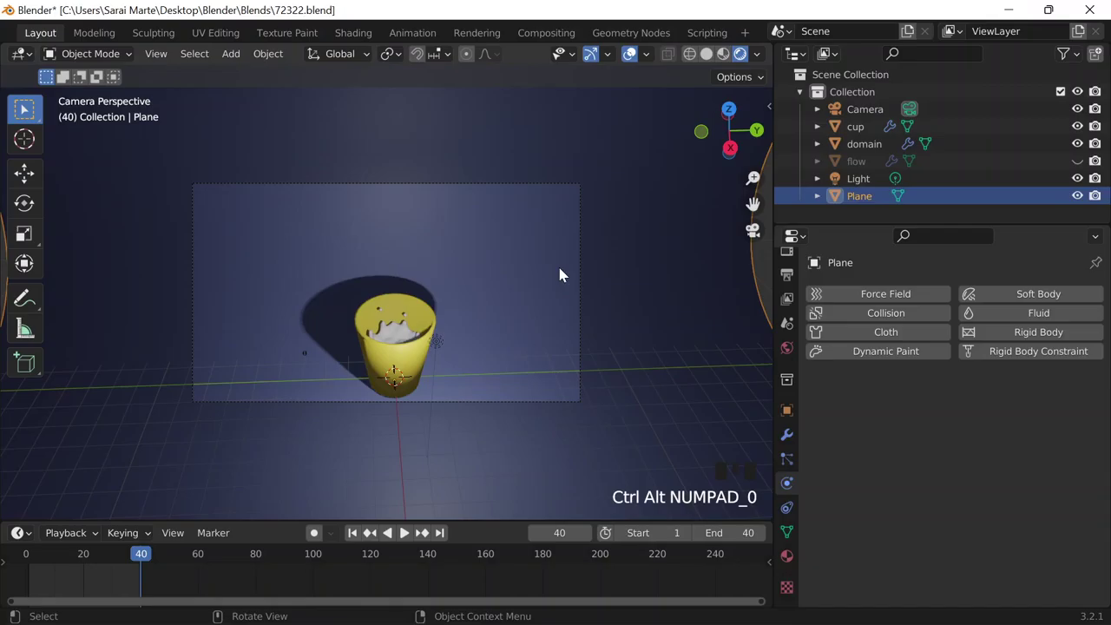
Enable Emulate Numpad in the Input preferences, then return to the camera view of the cup.
drag(567, 227, 76, 39)
scroll(up, 3)
drag(70, 46, 544, 50)
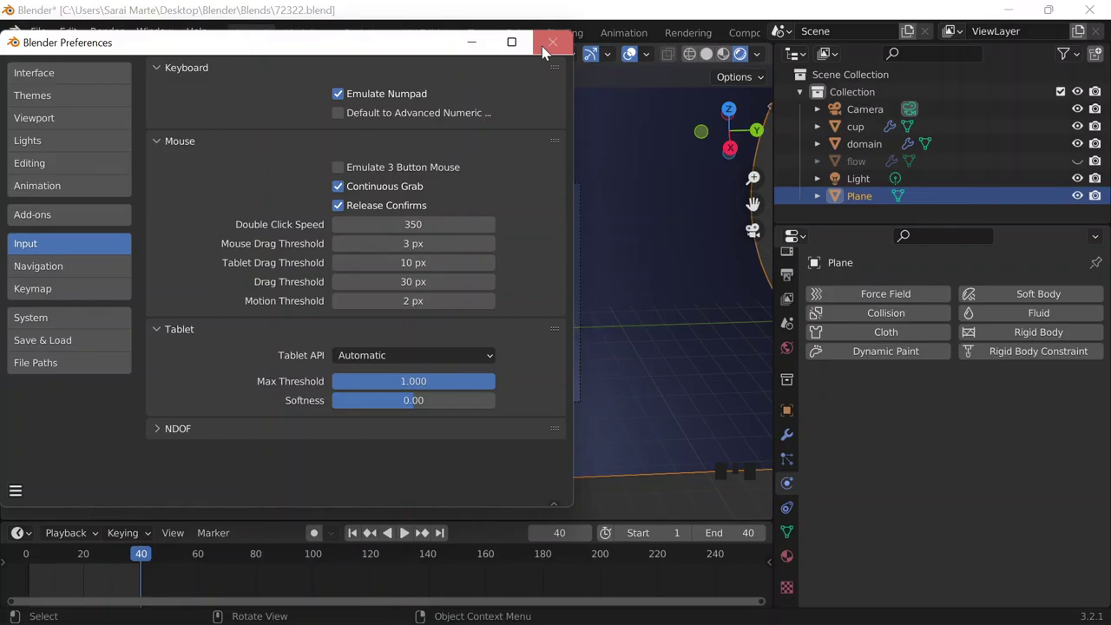
key(shift+a)
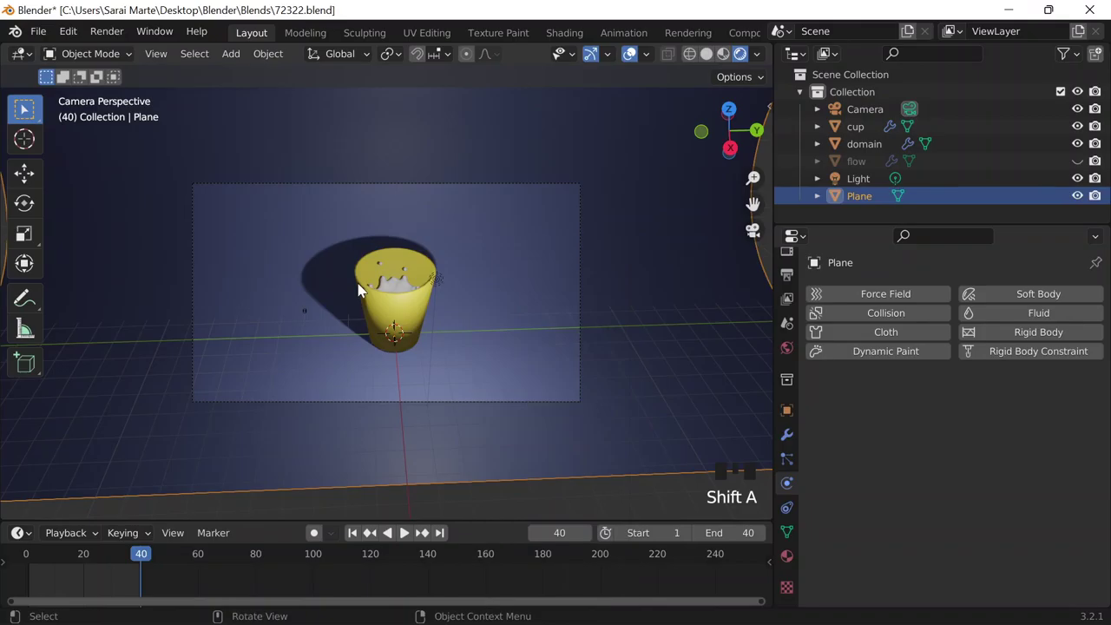
Orbit to a higher angle on the cup and align the active camera to that view.
drag(479, 228, 481, 244)
scroll(down, 3)
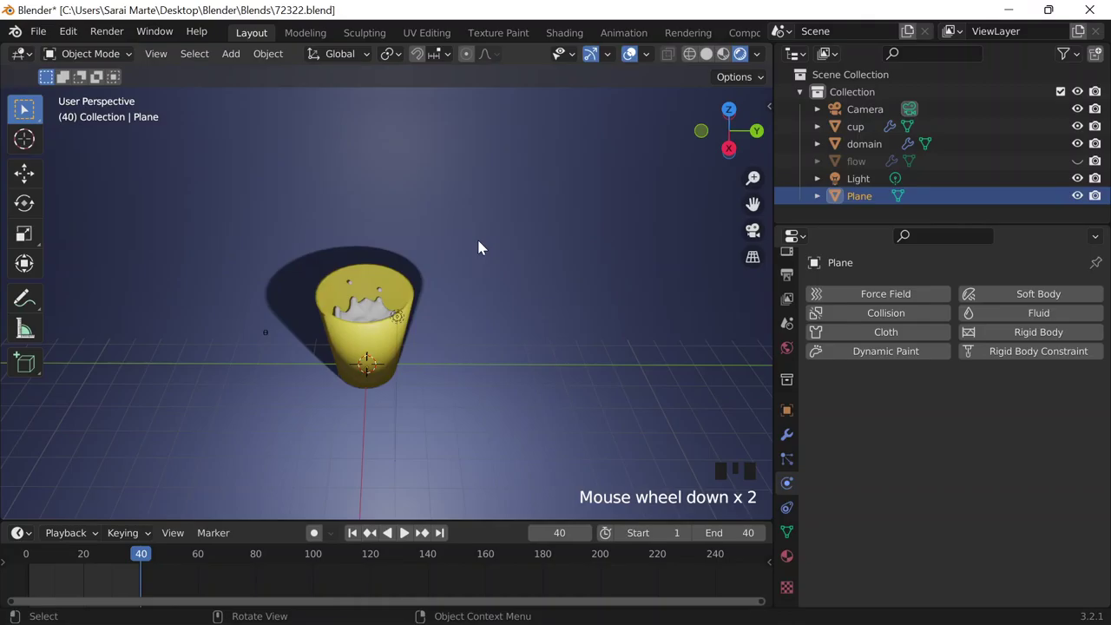
key(alt+KP_0)
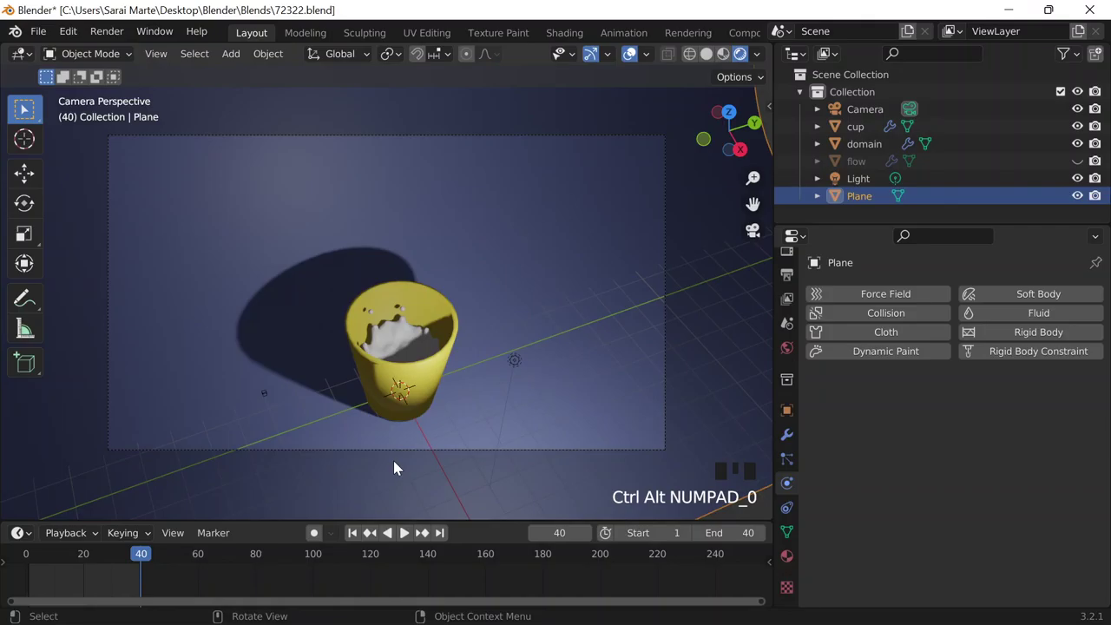
Select the scene Light and adjust its settings so the cup's long shadow disappears.
click(792, 539)
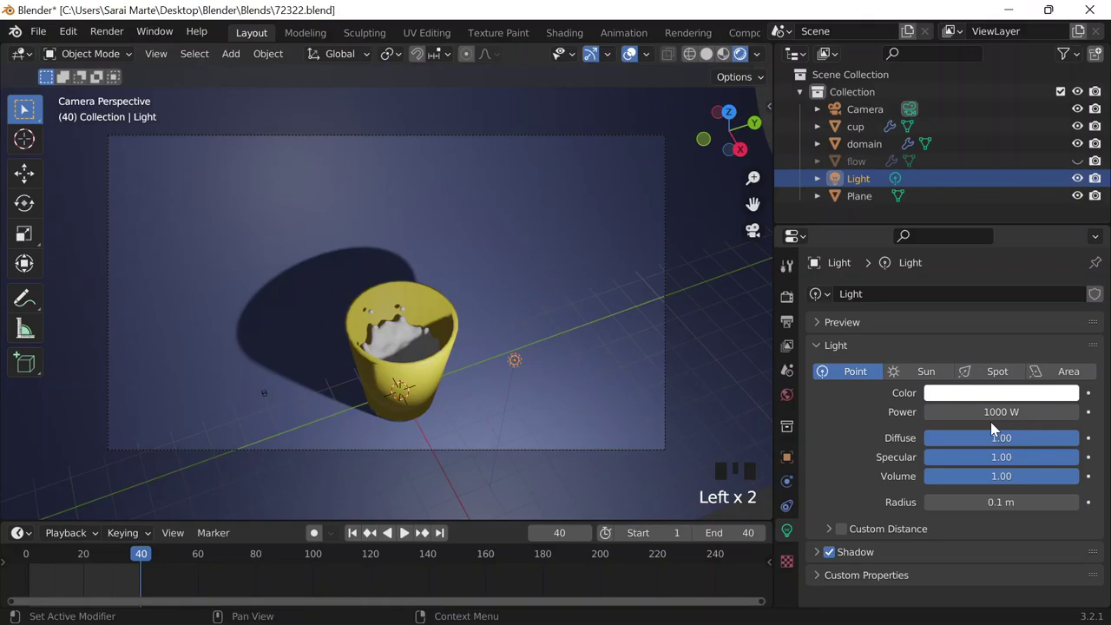
click(435, 510)
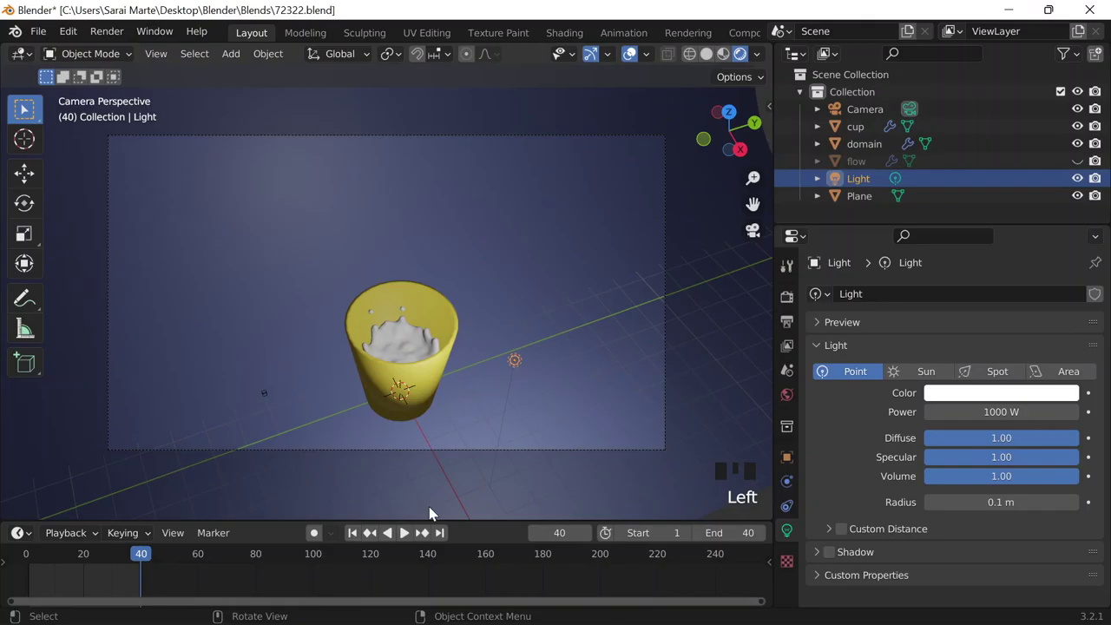
Move the camera back along its axis so the whole cup fits smaller in frame.
key(alt+KP_0)
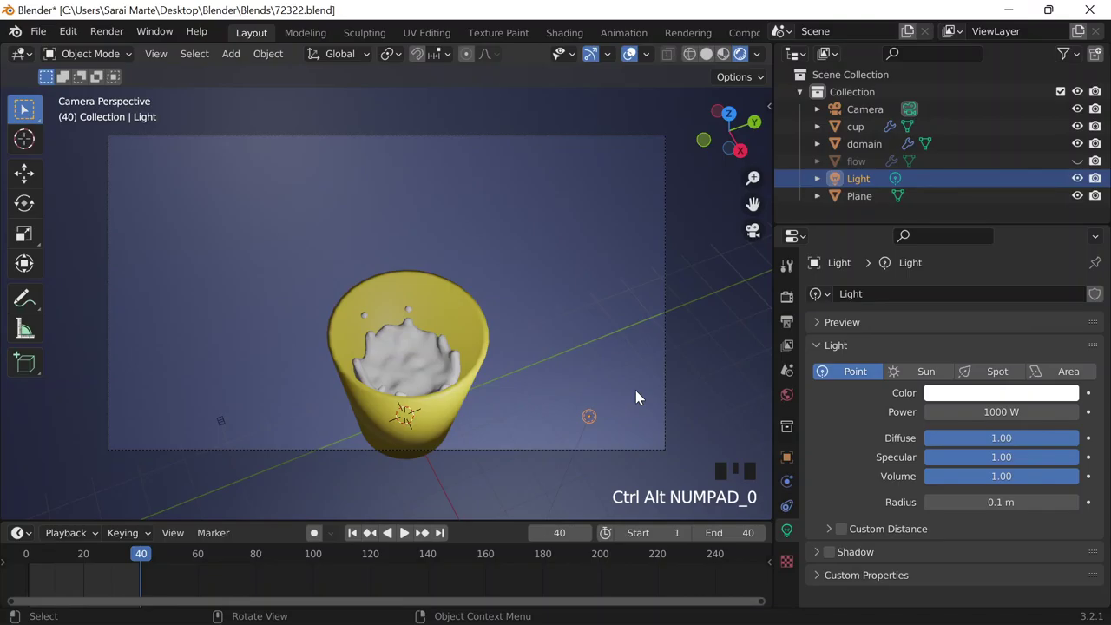
key(KP_0)
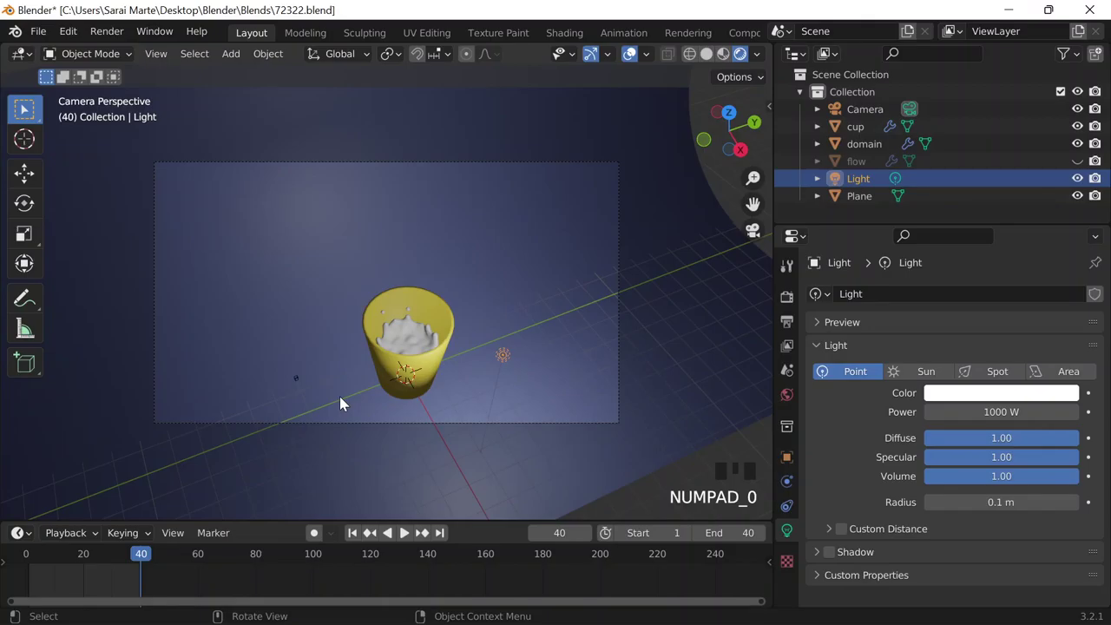
key(alt+KP_0)
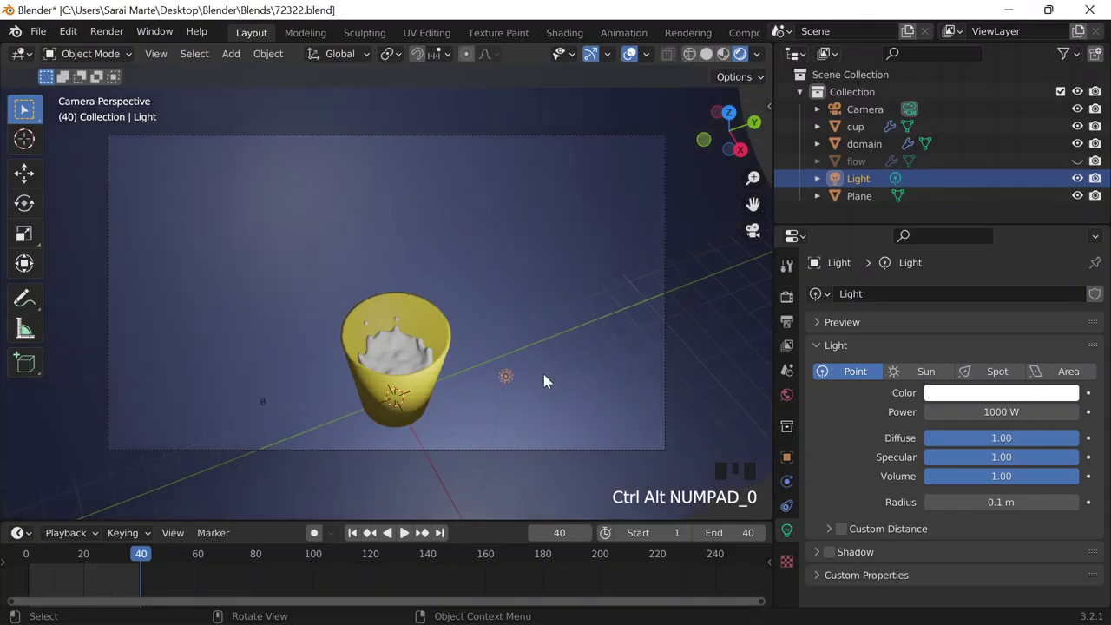